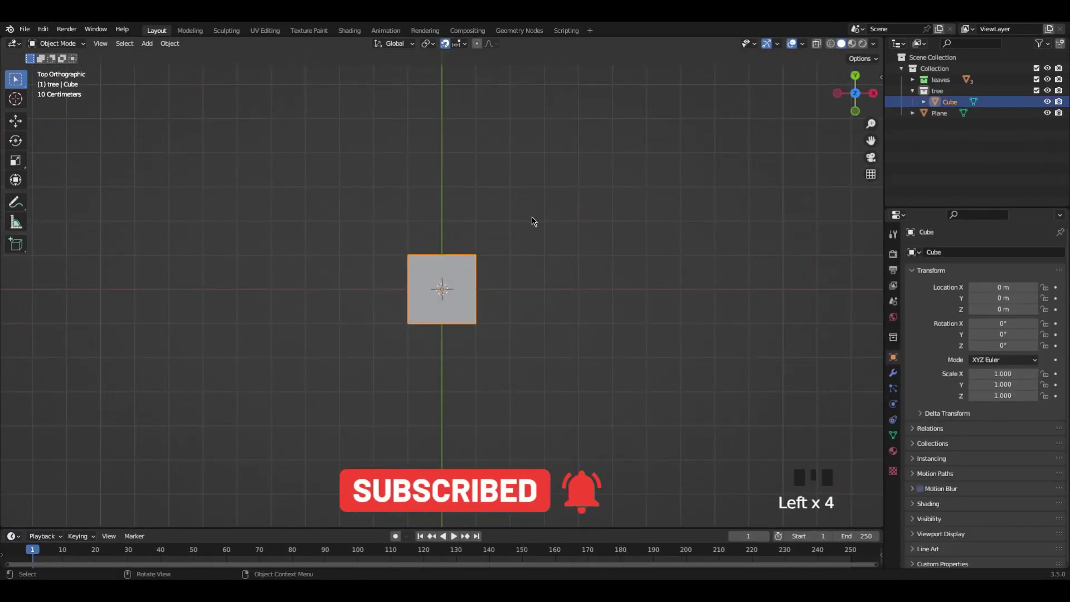
Zoom the viewport while shaping the stacked cube canopy.
scroll("down", 3)
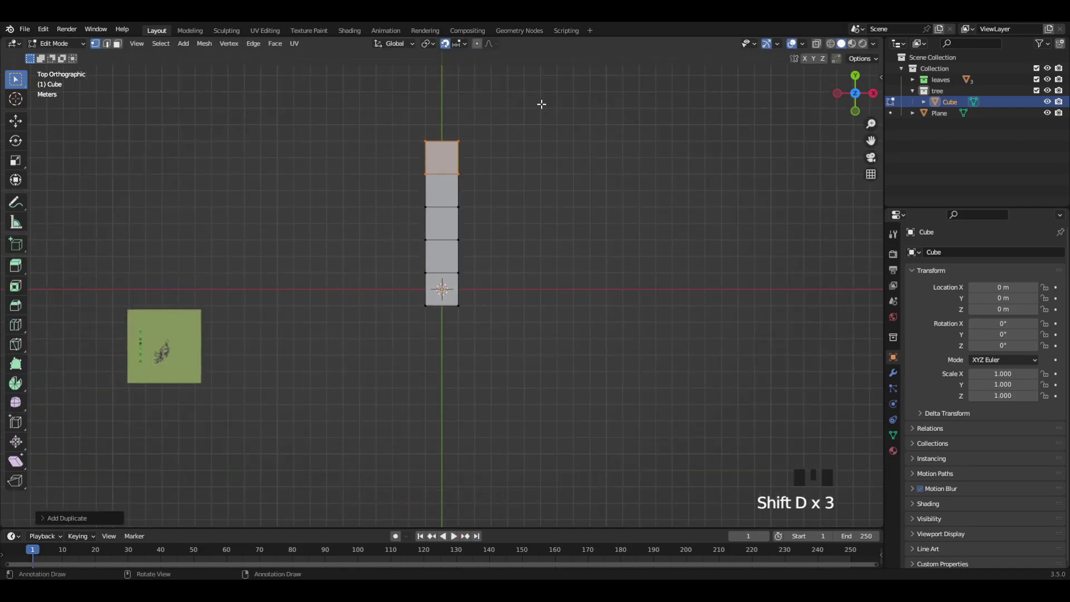
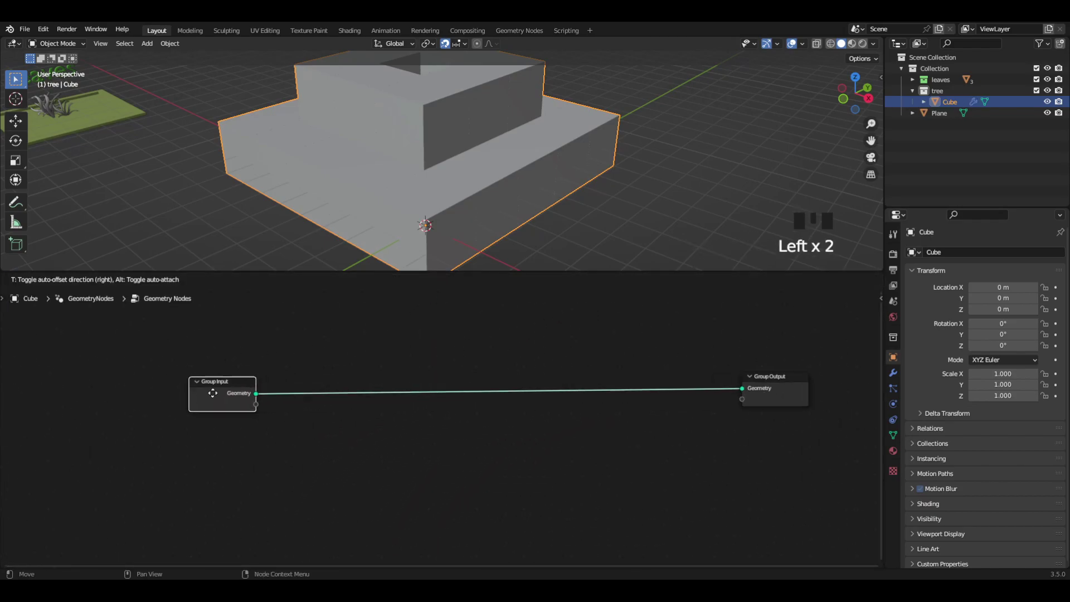
Add an Instance on Points node from the instancing node list.
left_click(586, 359)
key("shift+a")
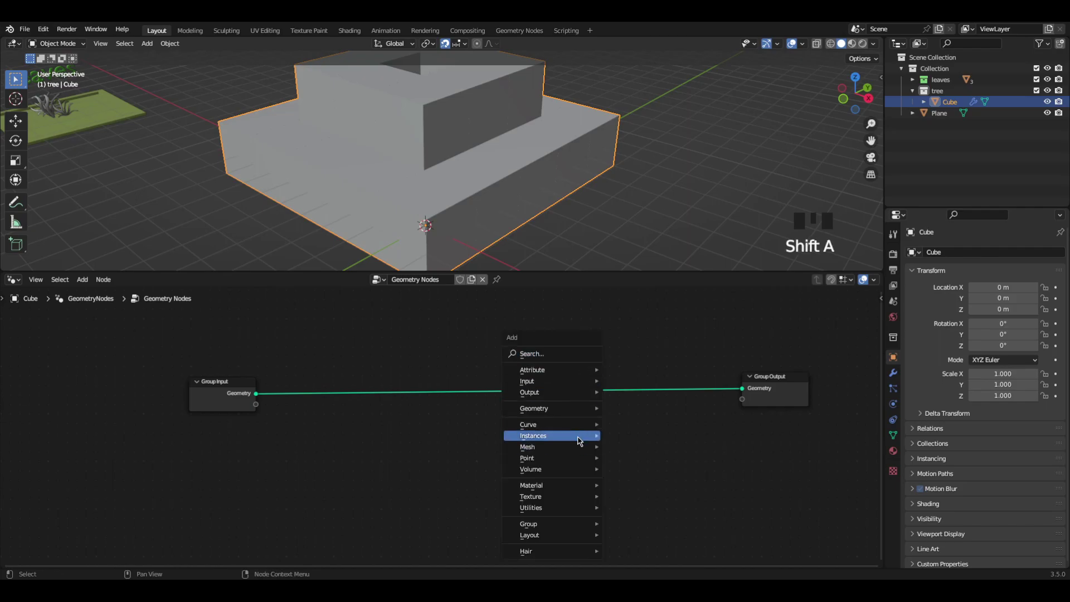
left_click(627, 406)
key("shift+a")
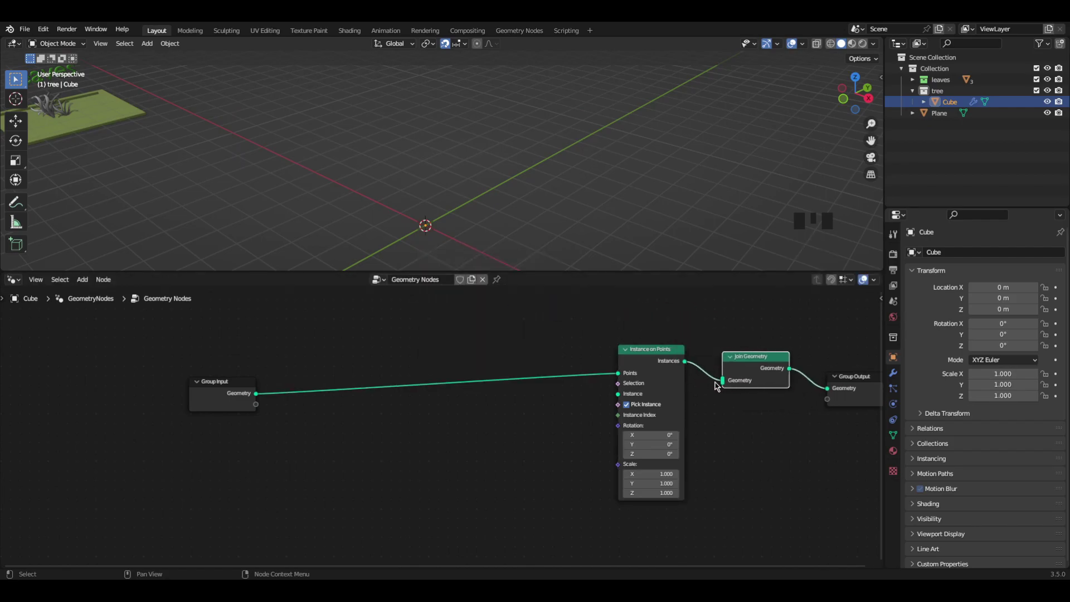
left_click(259, 402)
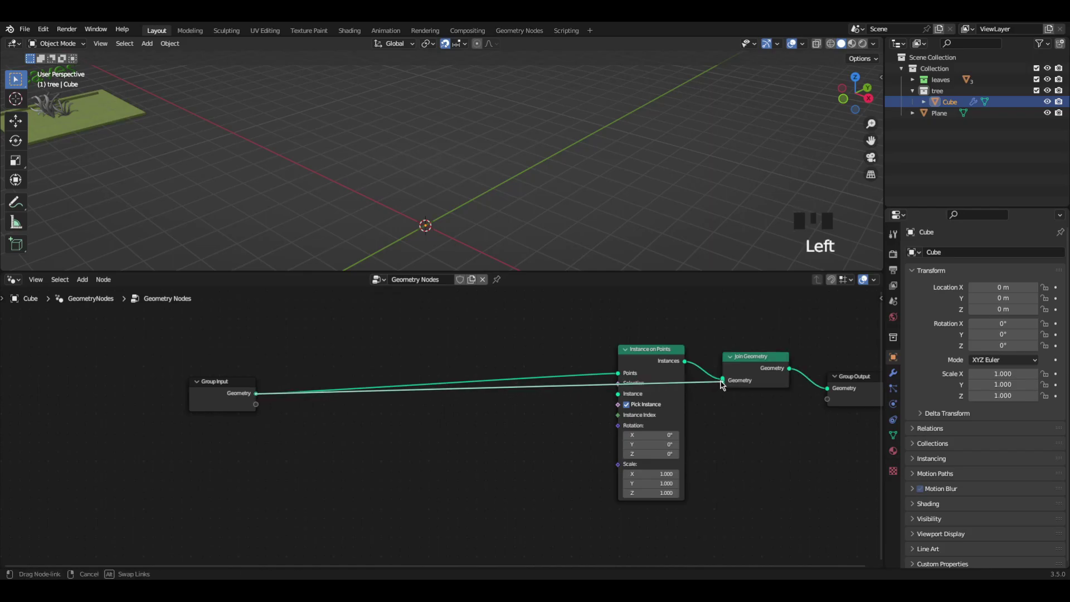
Wire the group input geometry into Instance on Points and start adding Distribute Points on Faces.
left_click(674, 363)
left_click(663, 370)
left_click(598, 372)
key("shift+a")
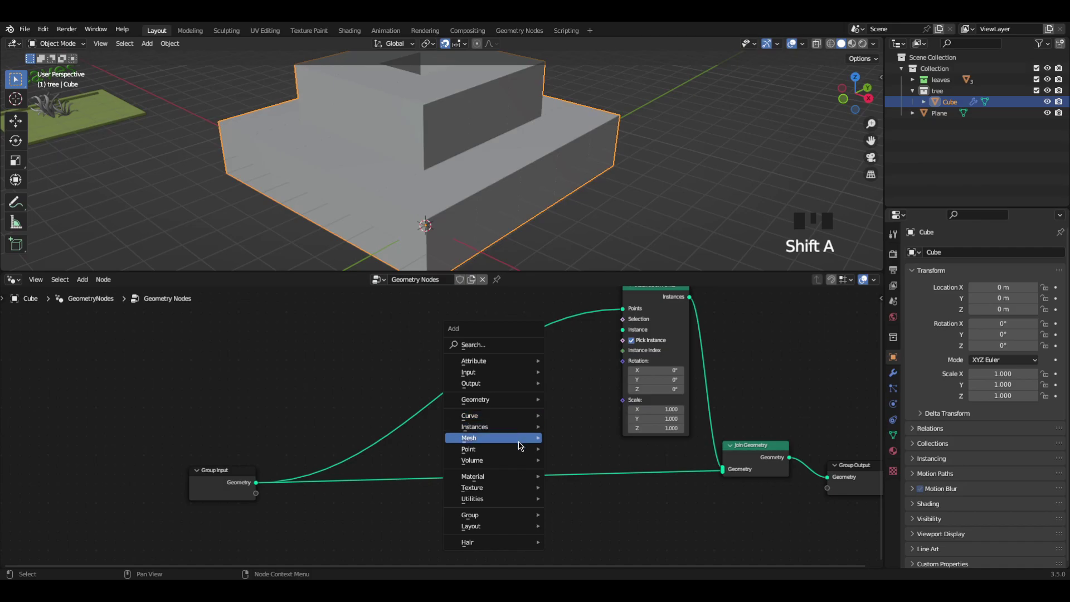
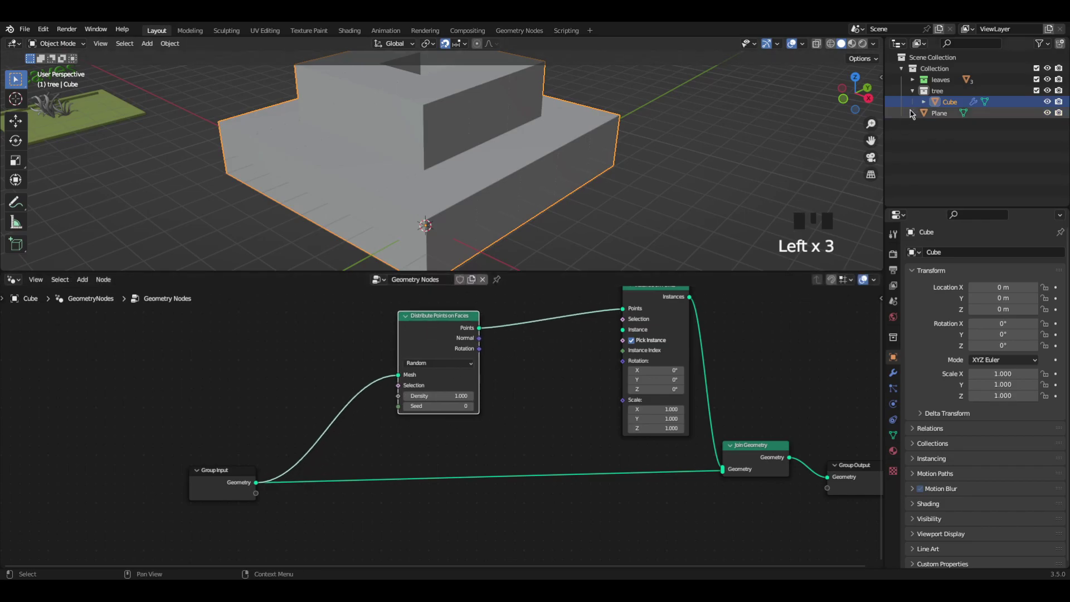
Drag in the leaves collection as Collection Info, link it to Instance, enable Separate and Reset Children.
left_click(955, 83)
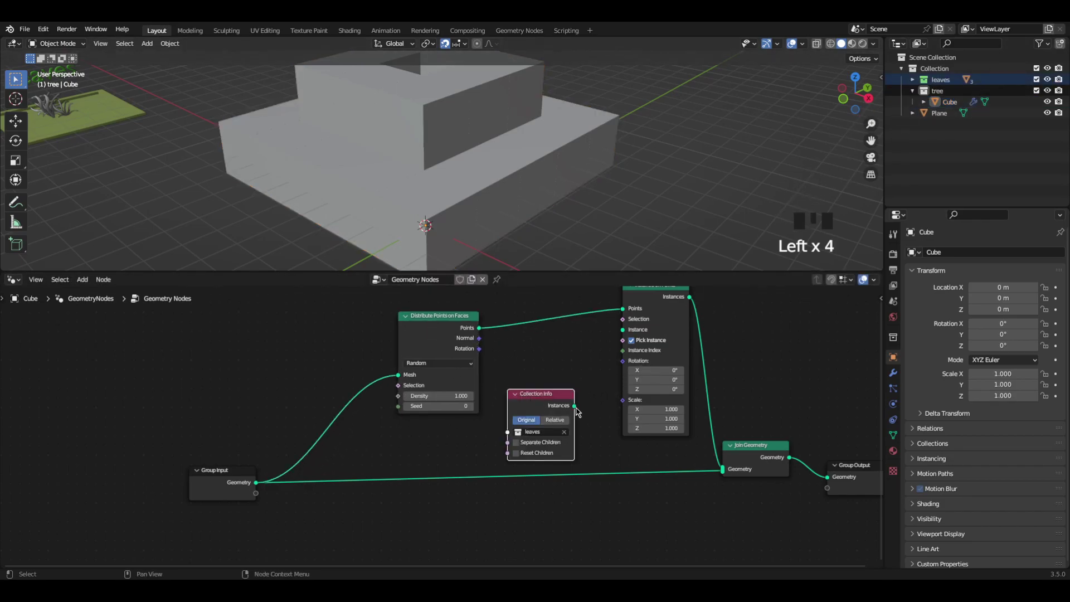
left_click(573, 413)
left_click(522, 444)
left_click(522, 458)
left_click(448, 335)
Tidy the node layout by moving nodes, then begin adding the next node.
scroll("down", 3)
middle_click(468, 379)
left_click(668, 498)
key("g")
left_click(611, 324)
left_click_drag(711, 313, 696, 319)
key("g")
left_click(497, 439)
middle_click(541, 464)
key("shift+a")
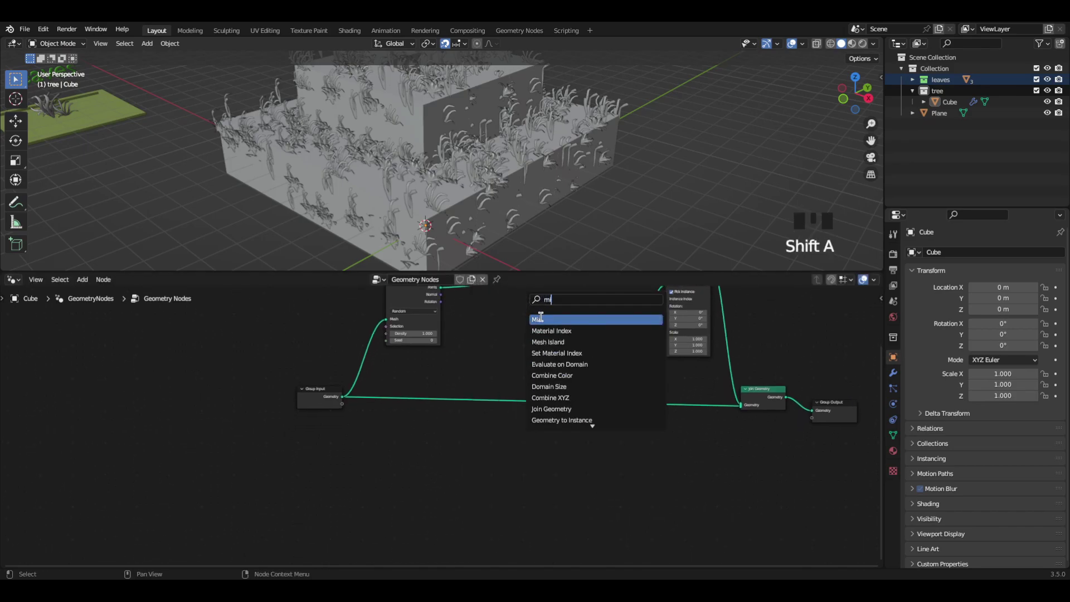
Add a Mix node and connect its result into the leaf instance Scale.
left_click(603, 339)
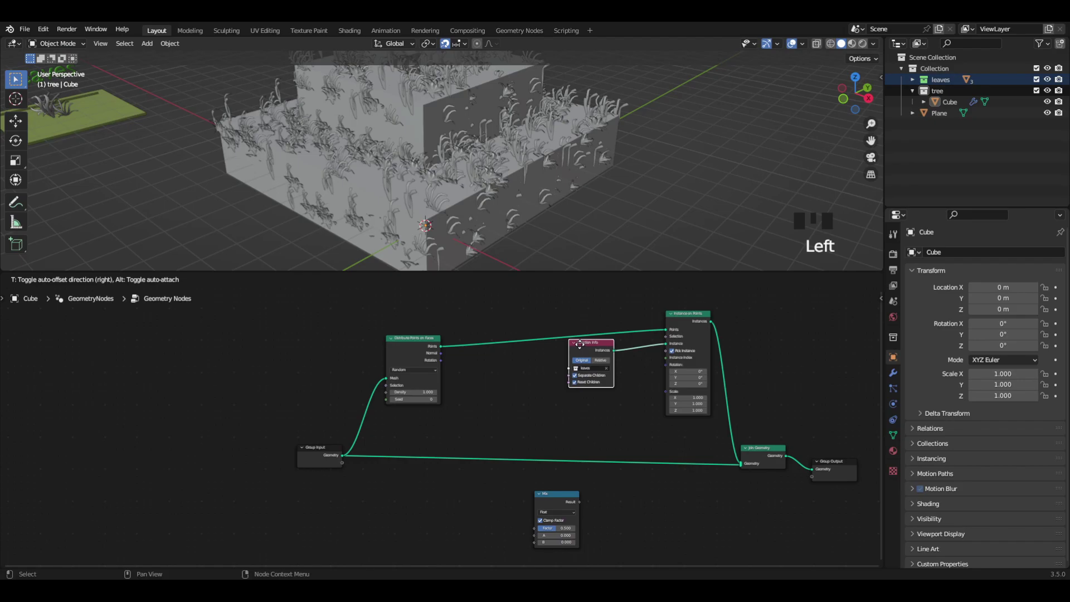
left_click(582, 507)
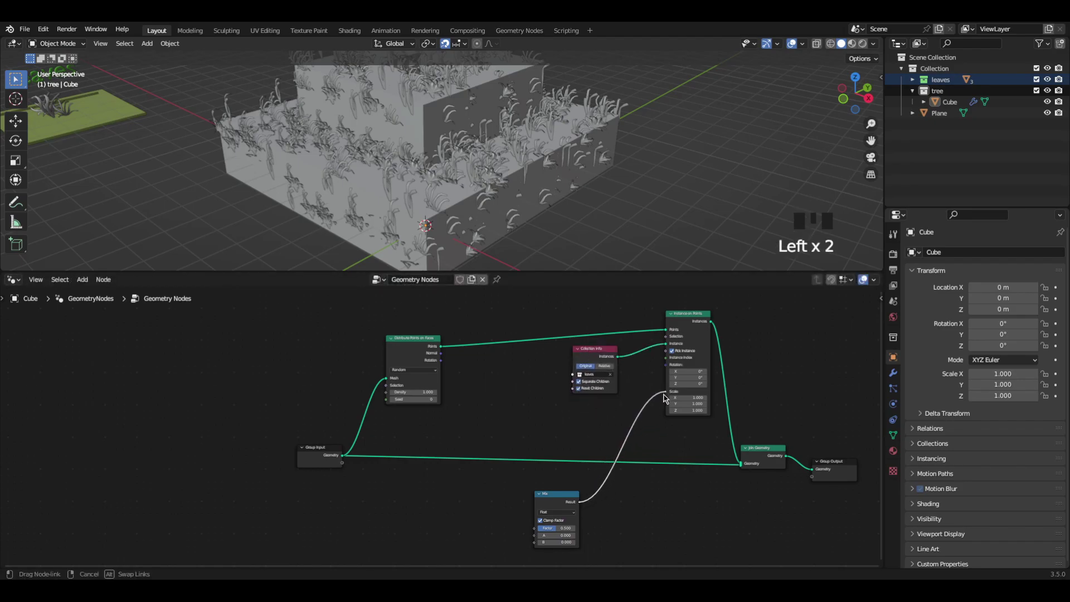
middle_click(635, 439)
scroll("up", 3)
left_click(639, 397)
left_click(692, 390)
middle_click(691, 375)
scroll("up", 3)
Add a Multiply math node feeding the Mix factor.
key("shift+a")
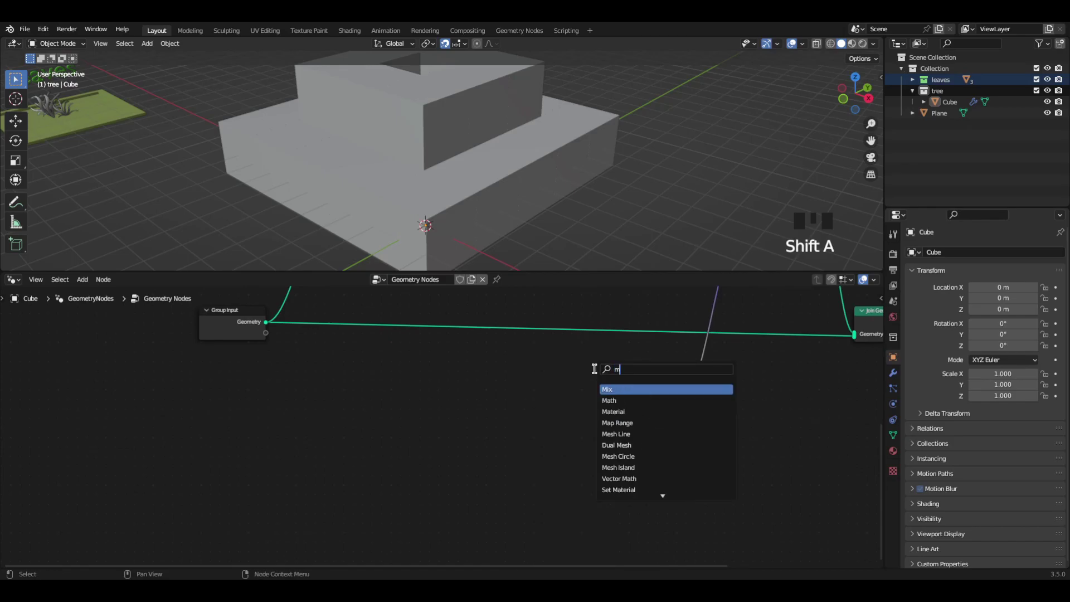
left_click(566, 384)
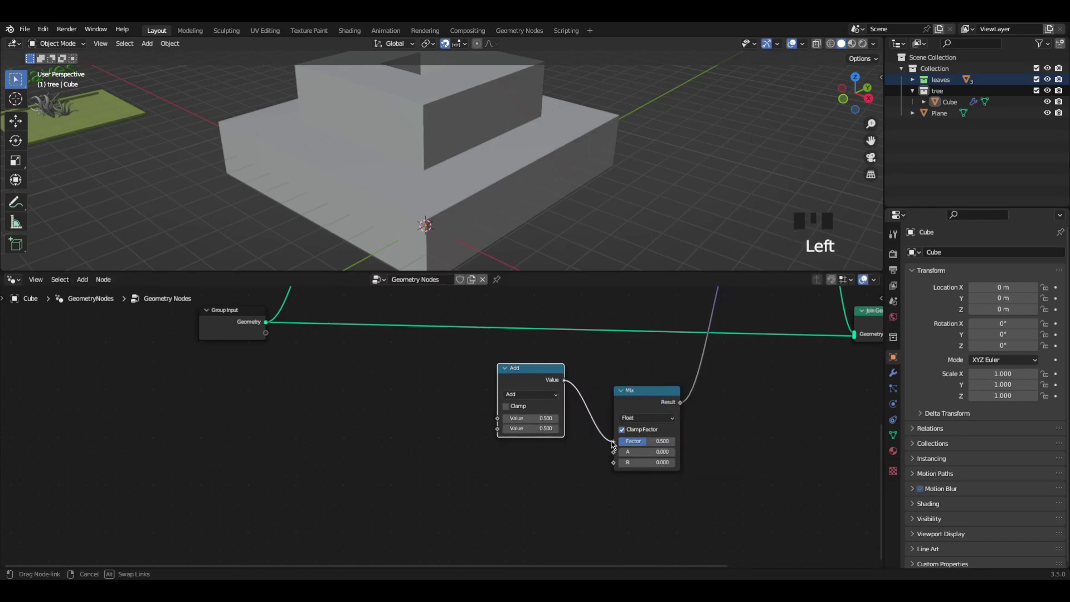
left_click_drag(544, 396, 544, 445)
Add two Random Value nodes (0.2–0.4, 0.3–0.5) feeding Mix A and B.
key("shift+a")
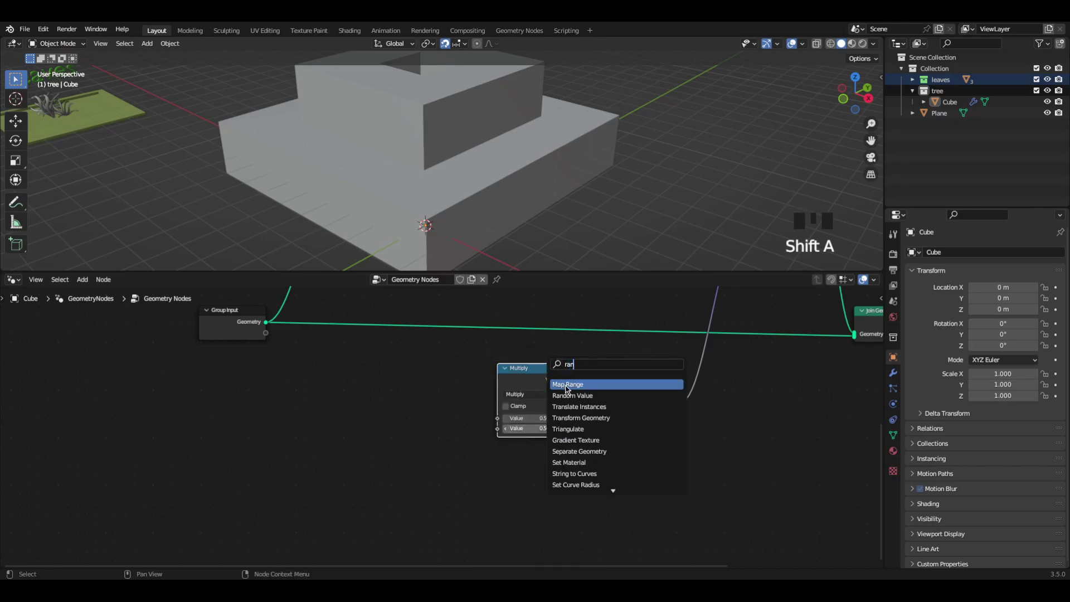
left_click(567, 465)
middle_click(603, 479)
key("shift+d")
left_click(565, 469)
left_click_drag(561, 531, 542, 514)
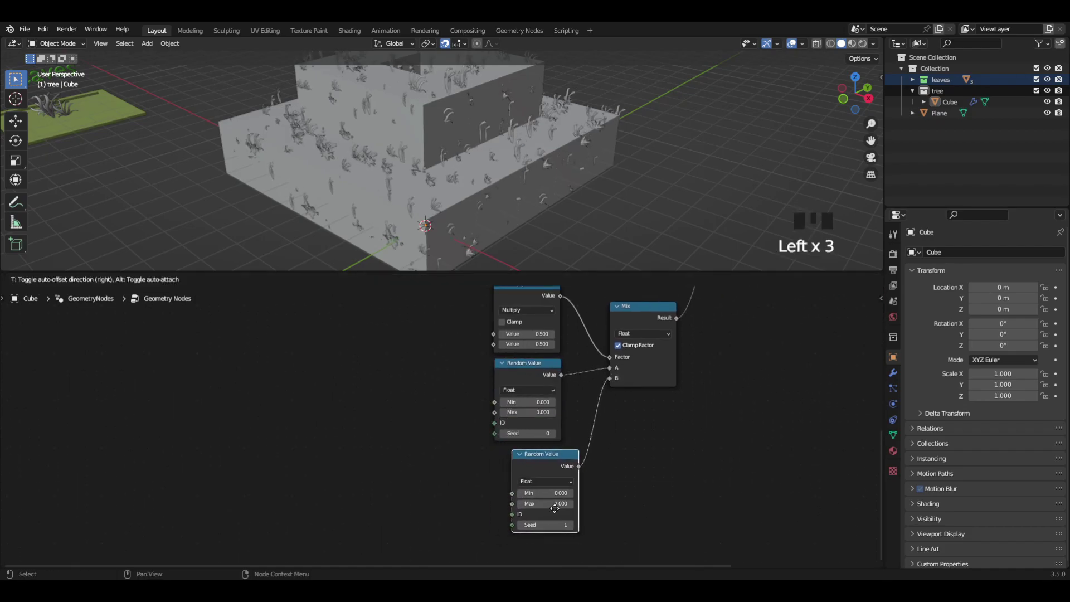
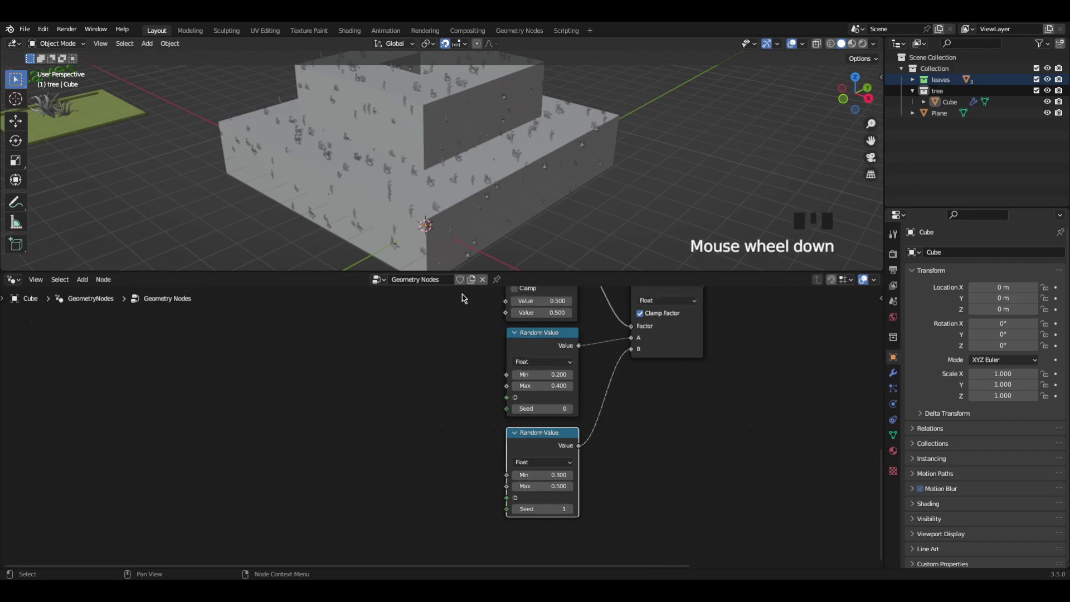
Add a ColorRamp node and start adding a noise texture to drive it.
key("shift+a")
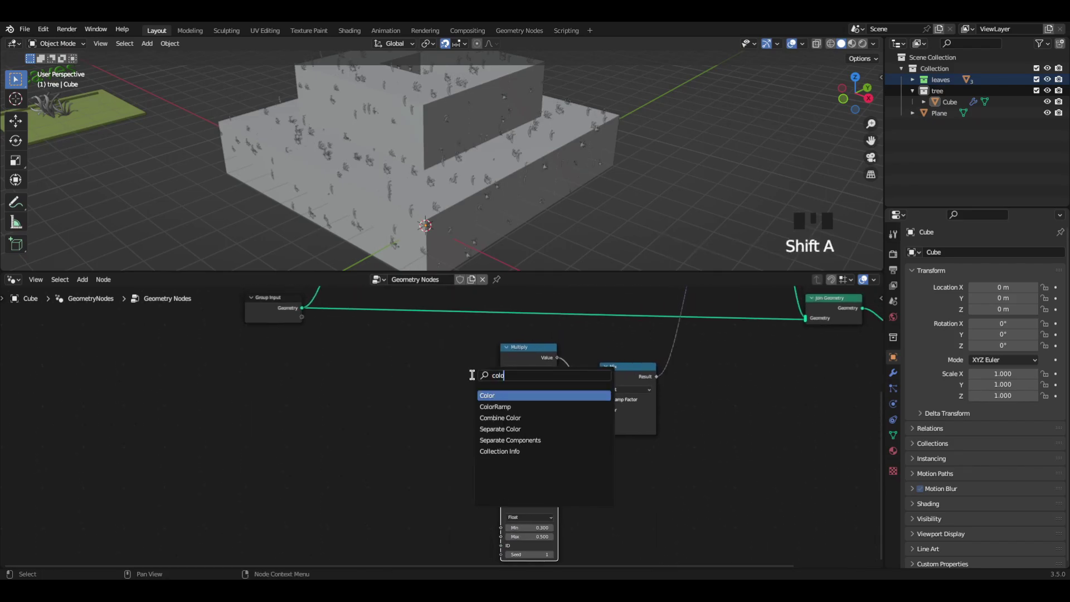
left_click(481, 374)
left_click(443, 375)
key("shift+a")
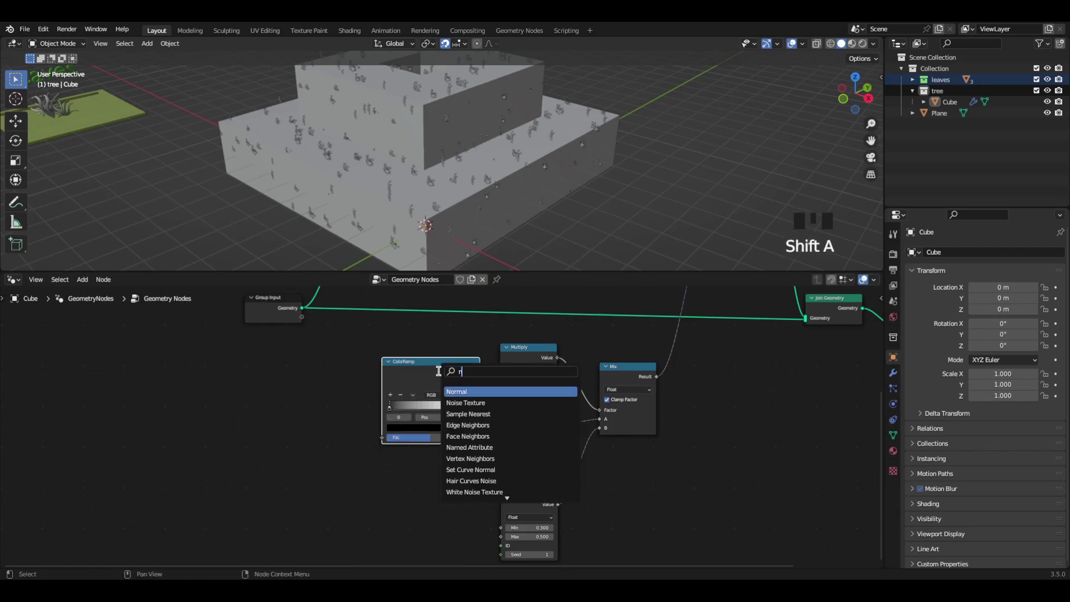
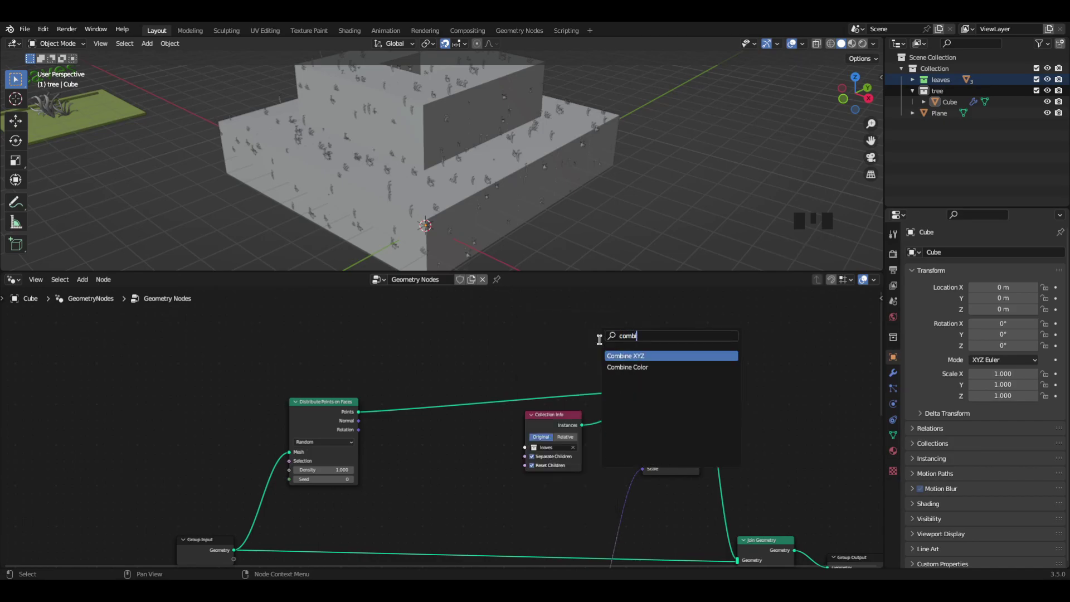
Add a Combine XYZ node wired into the leaf Rotation and start adding Random Values for it.
left_click(577, 341)
left_click_drag(595, 341, 622, 367)
key("shift+a")
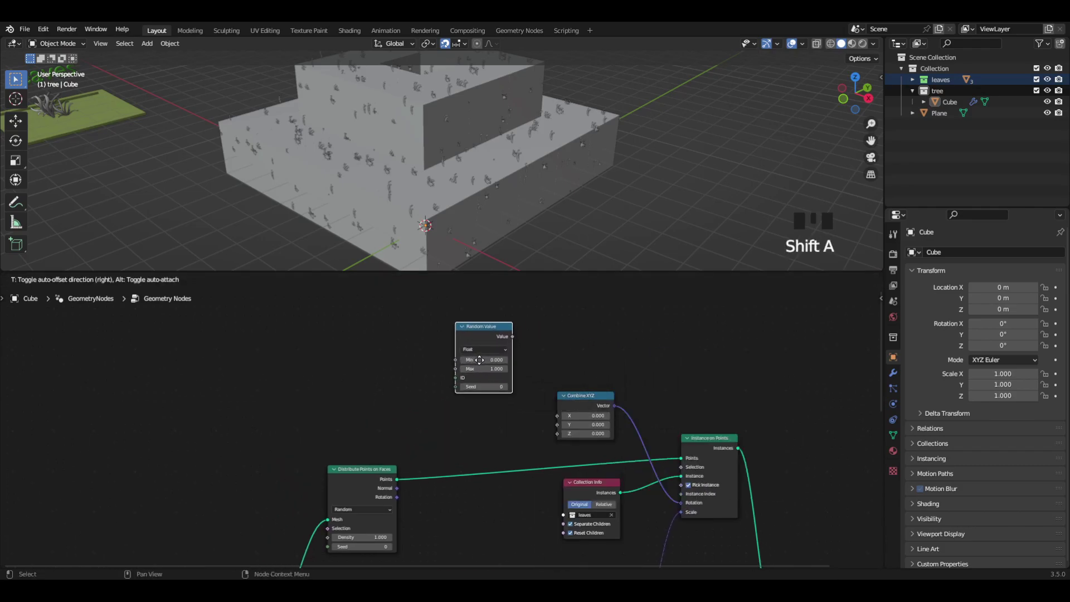
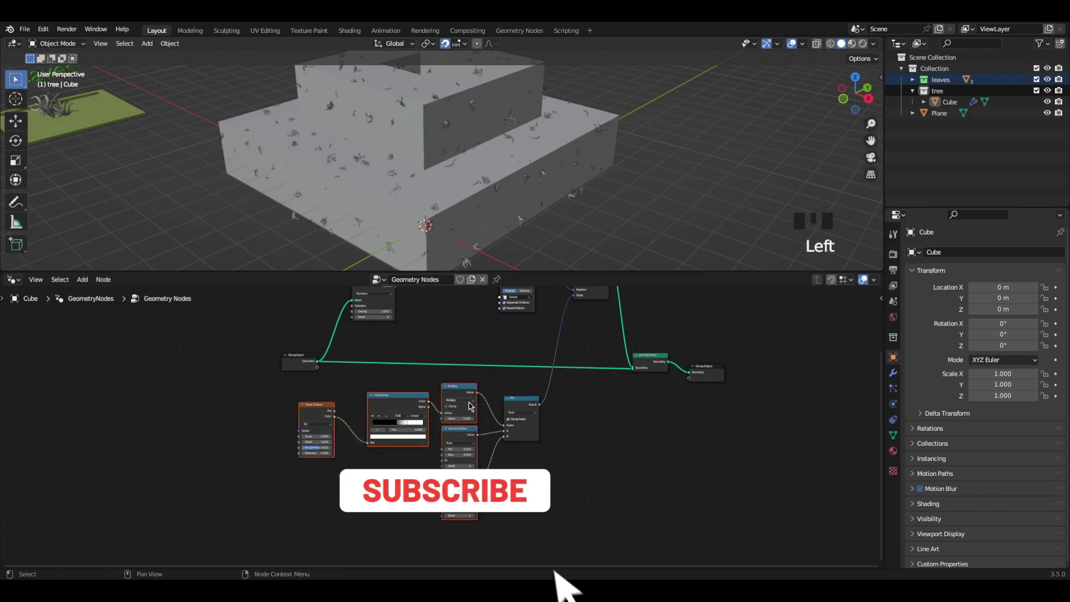
Frame the node tree and rearrange links around the Distribute Points on Faces node.
key("ctrl+g")
key("Tab")
left_click(471, 411)
left_click(394, 439)
left_click(474, 399)
left_click_drag(503, 357, 574, 487)
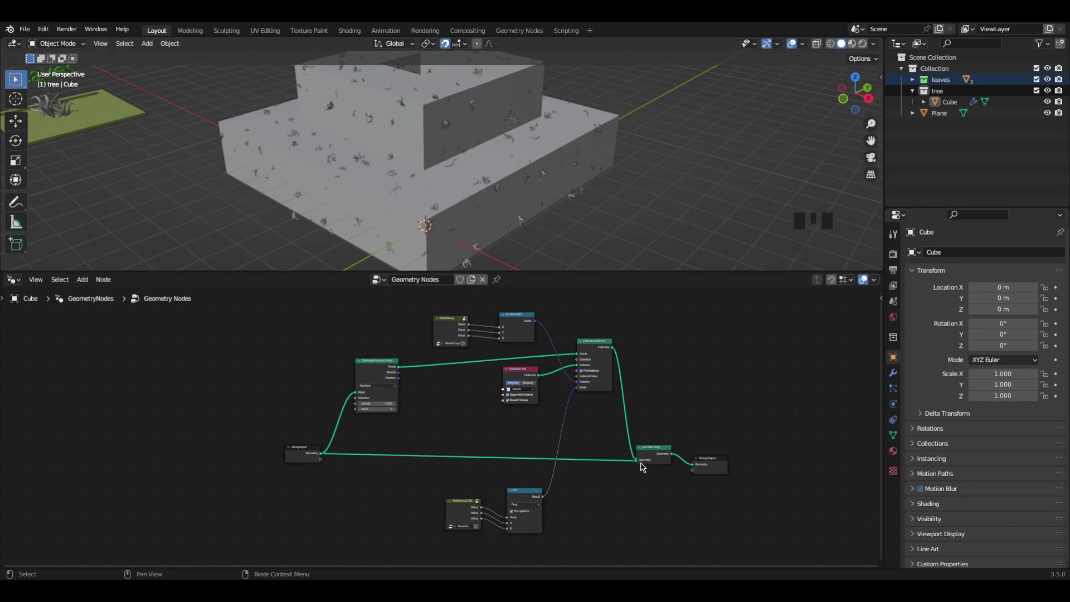
left_click(637, 464)
left_click(645, 466)
key("x")
left_click_drag(614, 353, 626, 369)
left_click(709, 388)
Expose the Distribute Points Density as a Group Input socket adjustable from the modifier.
scroll("down", 3)
left_click_drag(612, 211, 455, 332)
scroll("up", 3)
middle_click(421, 396)
left_click(298, 503)
left_click(422, 467)
left_click(399, 412)
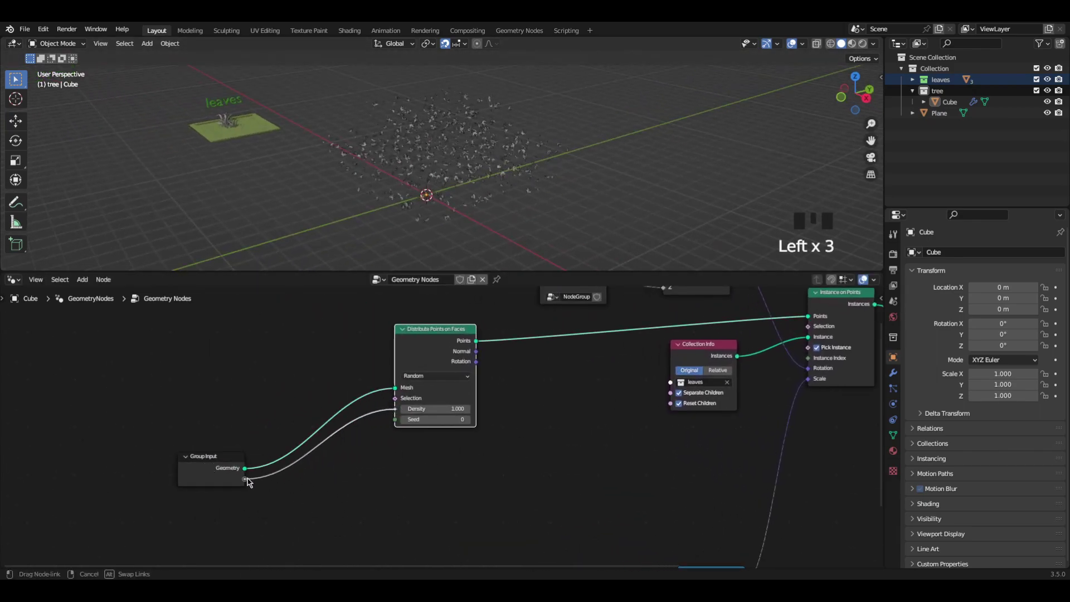
left_click(340, 488)
left_click(893, 376)
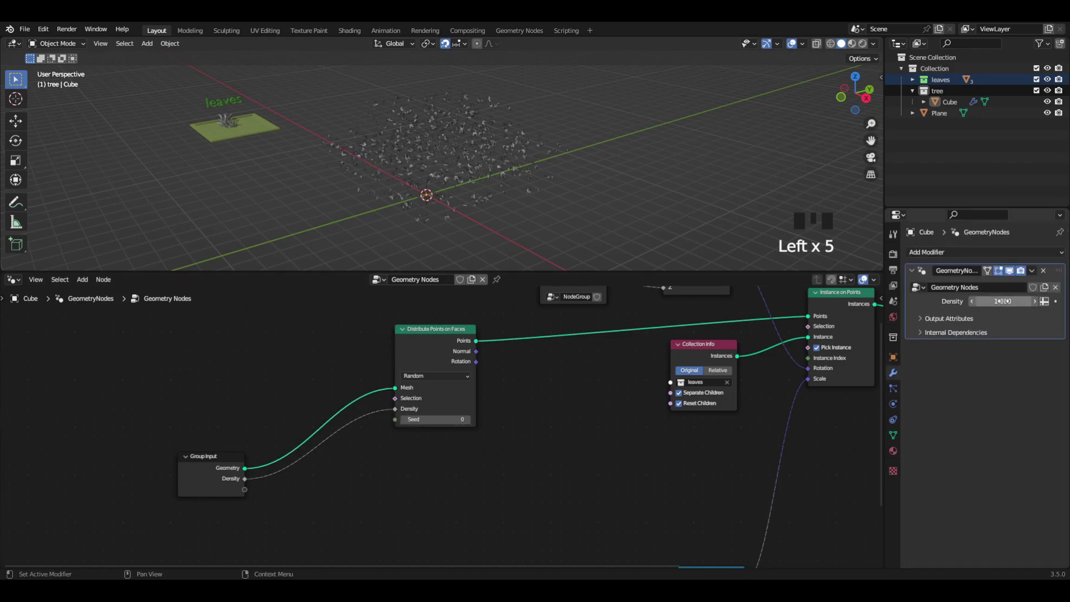
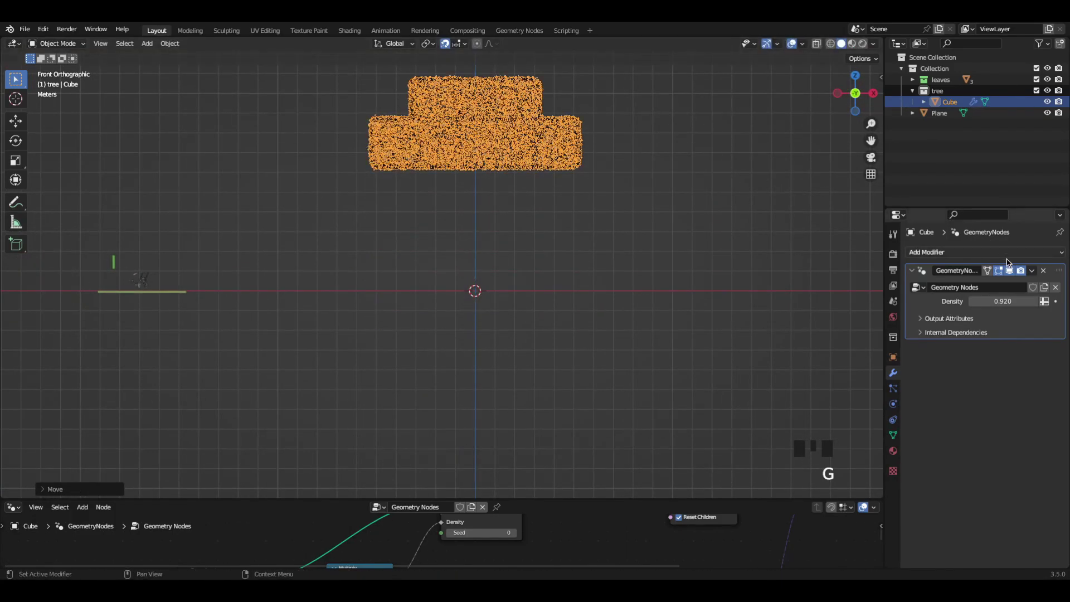
Lift the canopy up along Z above the arrayed trunk and preview with rendered shading.
key("g")
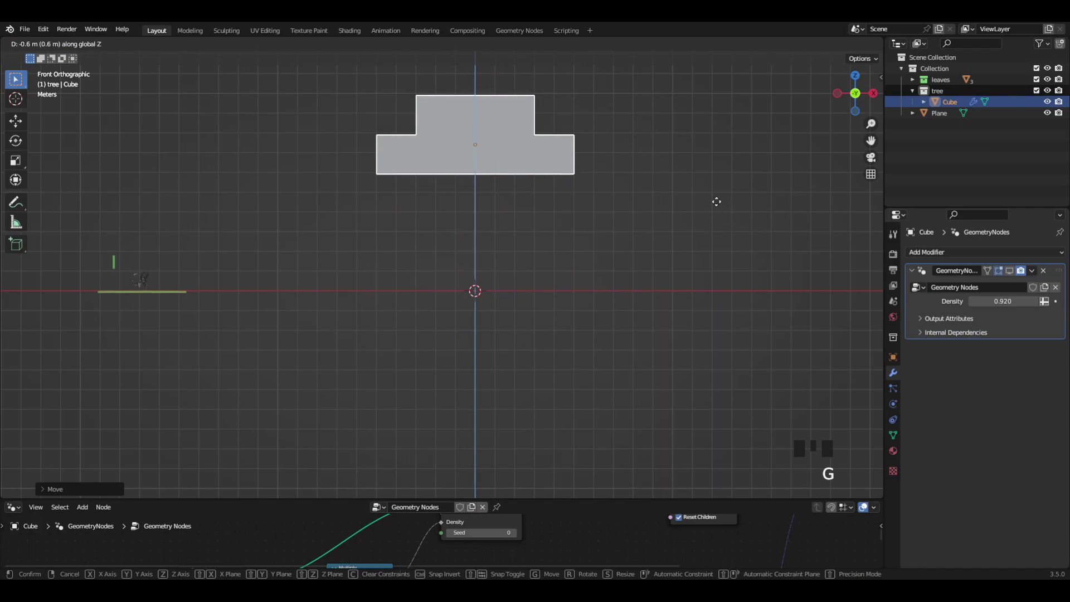
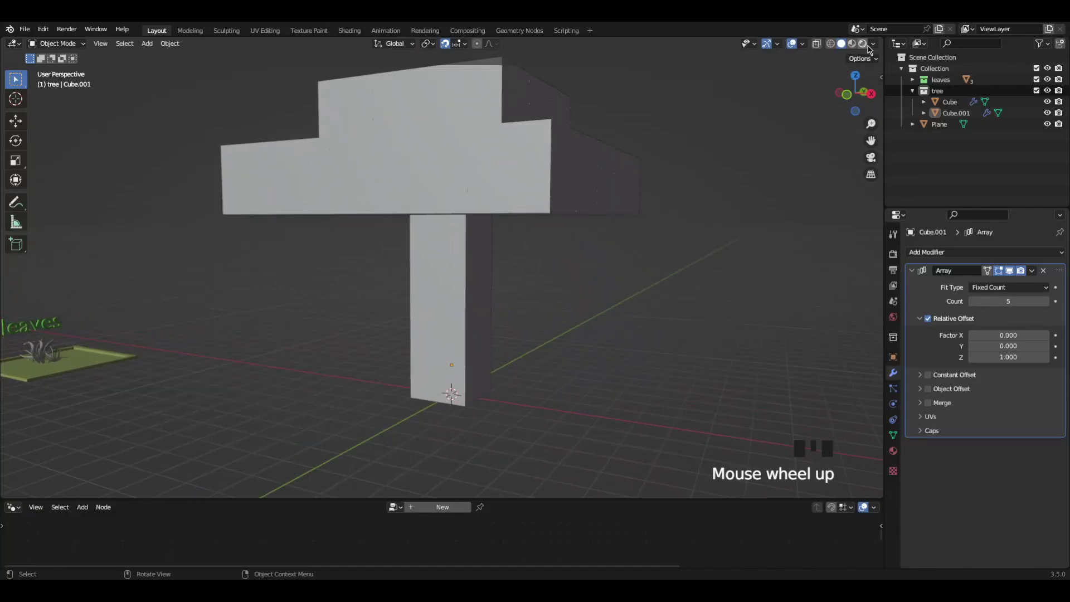
left_click(871, 48)
left_click_drag(435, 272, 568, 294)
left_click_drag(569, 294, 567, 285)
Add a ground plane and scale it up large.
key("shift+a")
key("s")
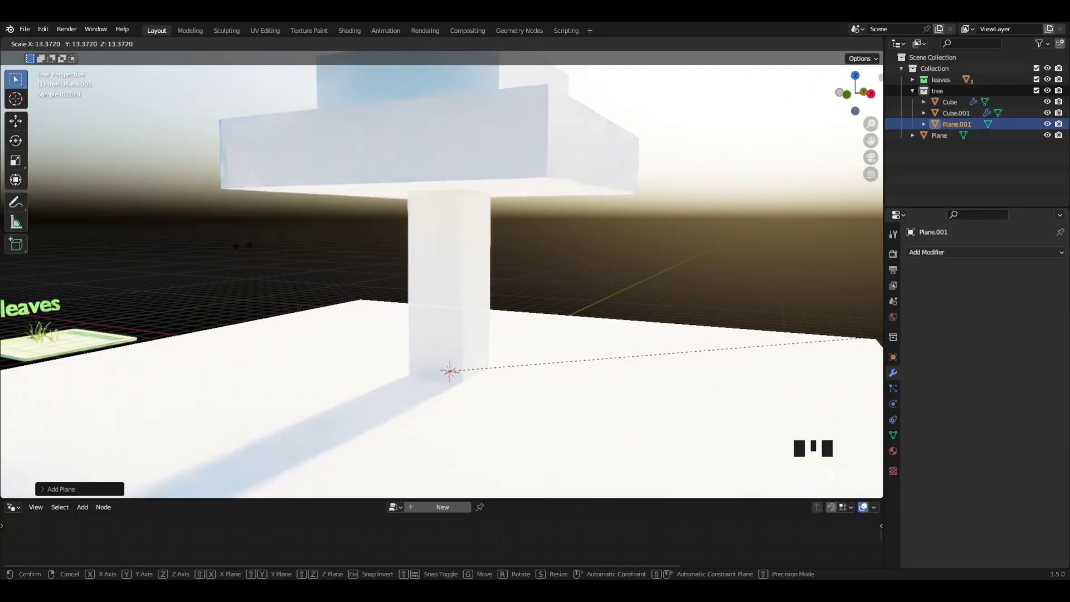